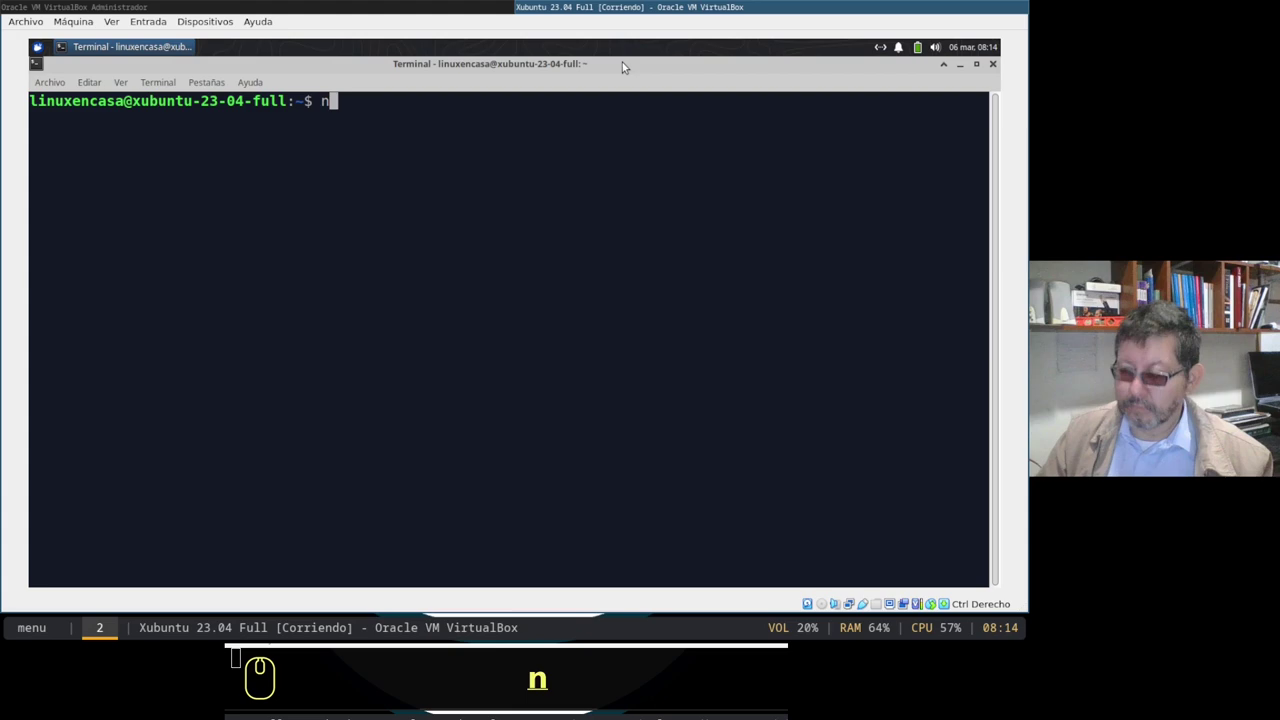
# - Run neofetch for the system summary, ls for the home folder and df for disk usage
pyautogui.write('ofetch')
pyautogui.press('Return')
pyautogui.write('s')
pyautogui.press('Return')
pyautogui.write('f')
pyautogui.press('Return')
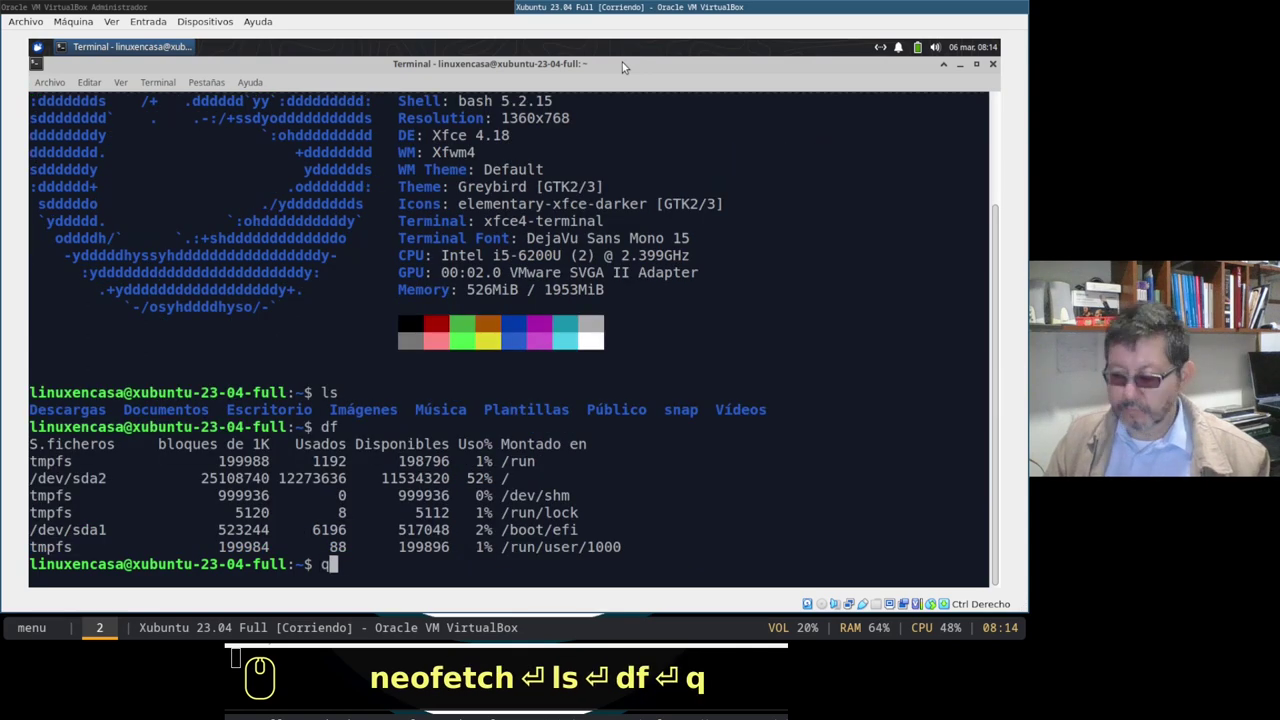
# - Run whoami to show the logged-in user, then begin a cd command
pyautogui.write('w')
pyautogui.write('oam')
pyautogui.press('Return')
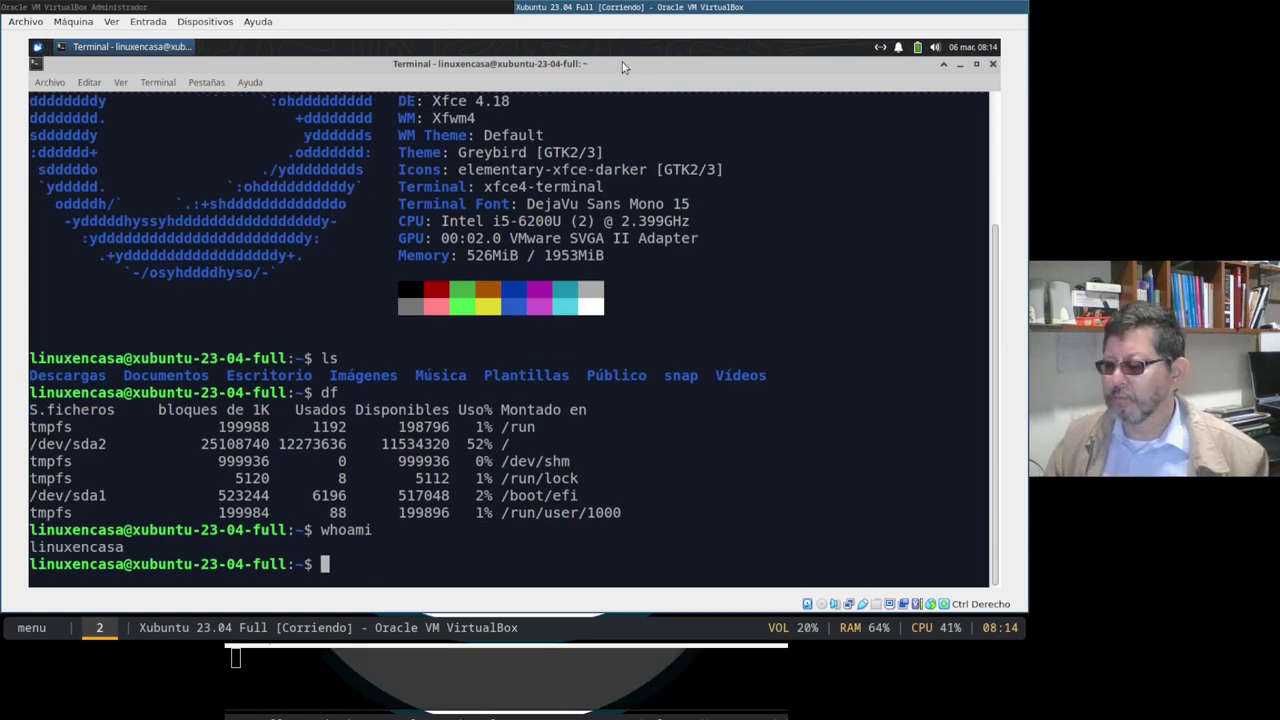
pyautogui.write('cd')
pyautogui.press('space')
# - Change into the root directory / and list its contents with ls
pyautogui.write('/')
pyautogui.press('Return')
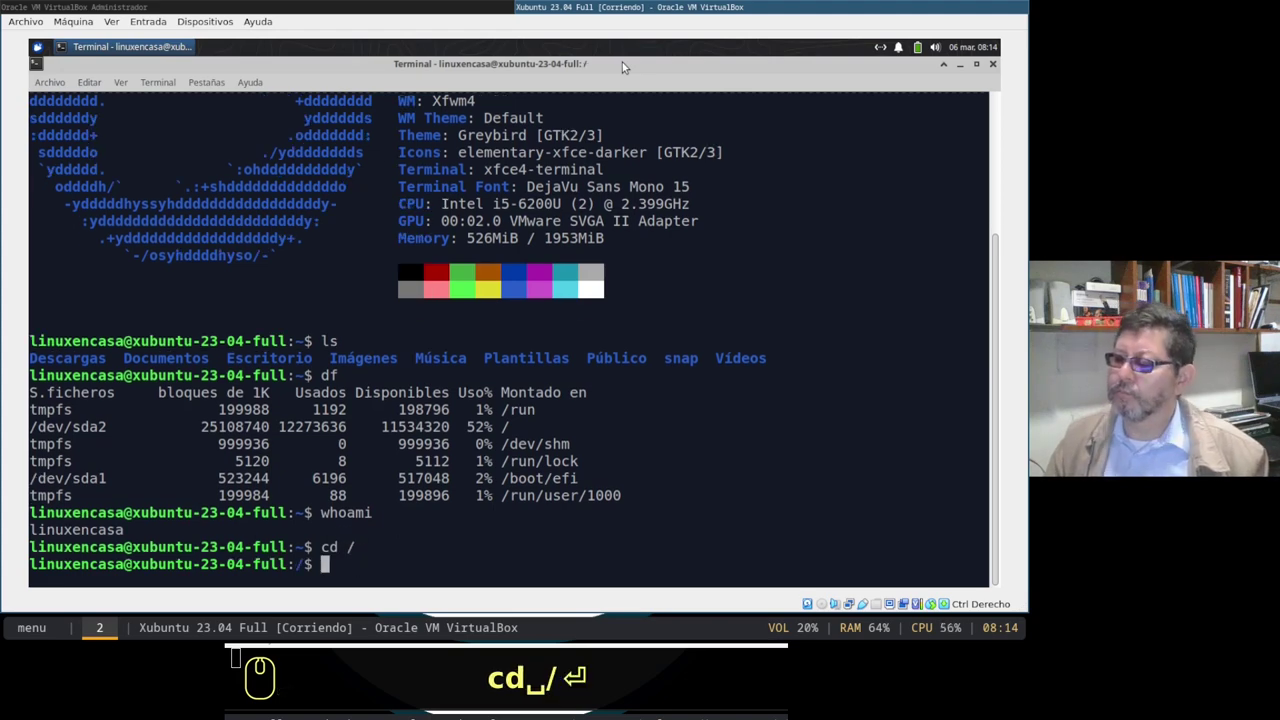
pyautogui.write('ls')
pyautogui.press('Return')
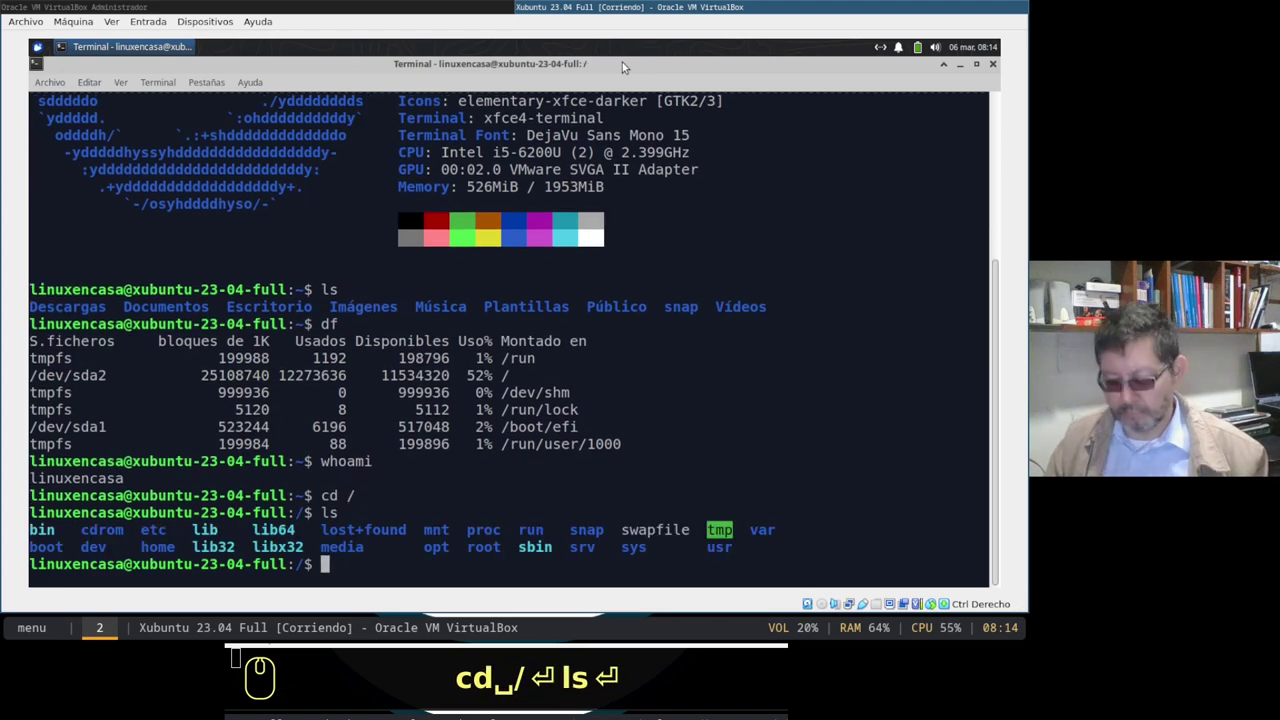
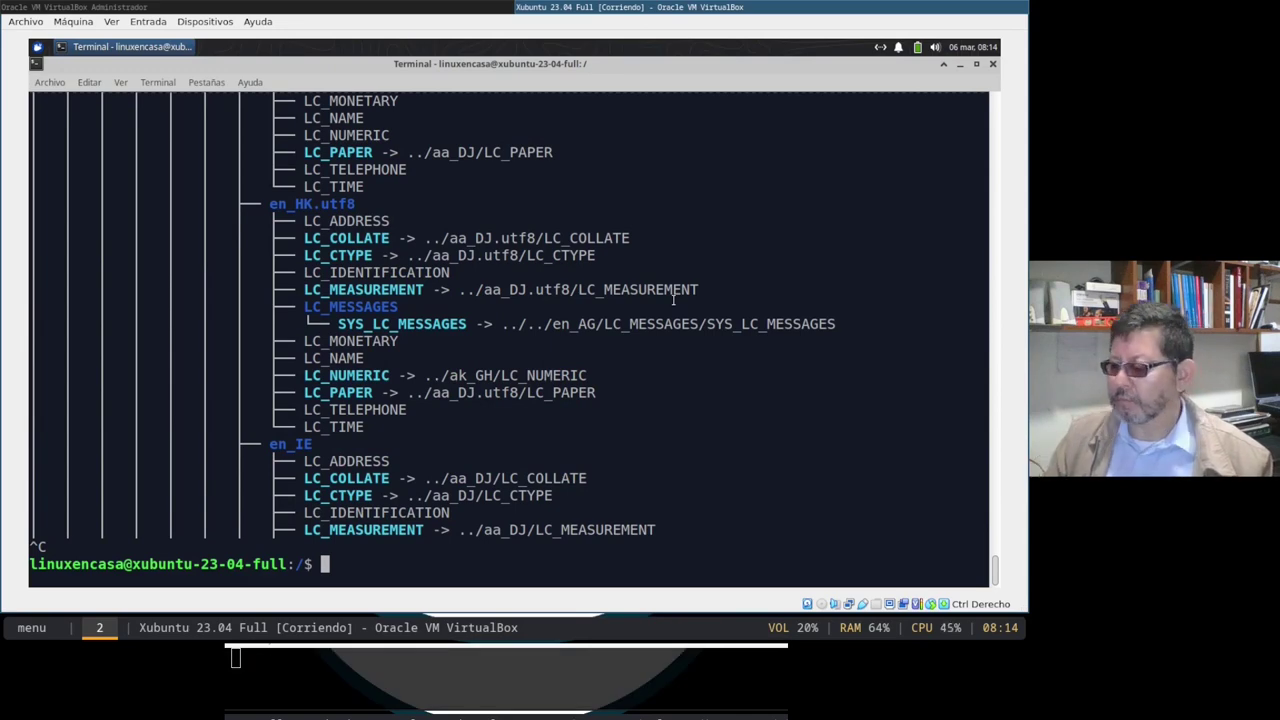
# - Show a detailed long listing of the root directory with ls -l
pyautogui.write('ls -l')
pyautogui.press('Return')
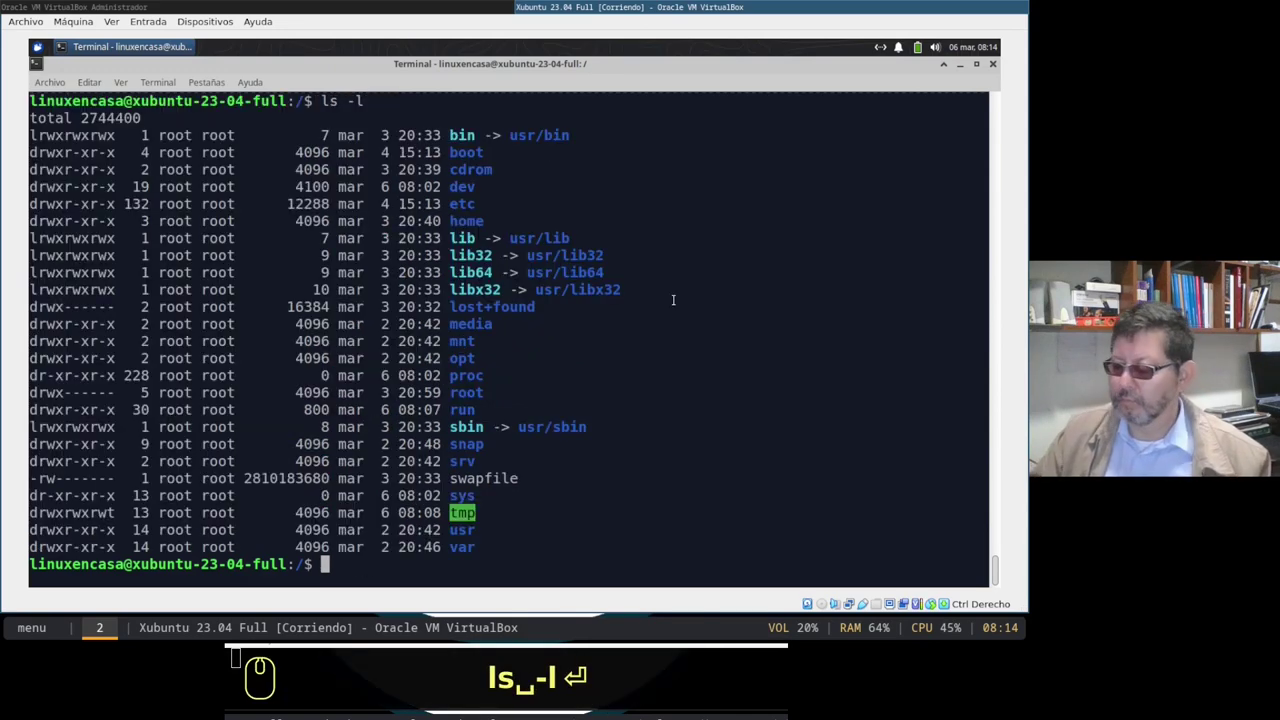